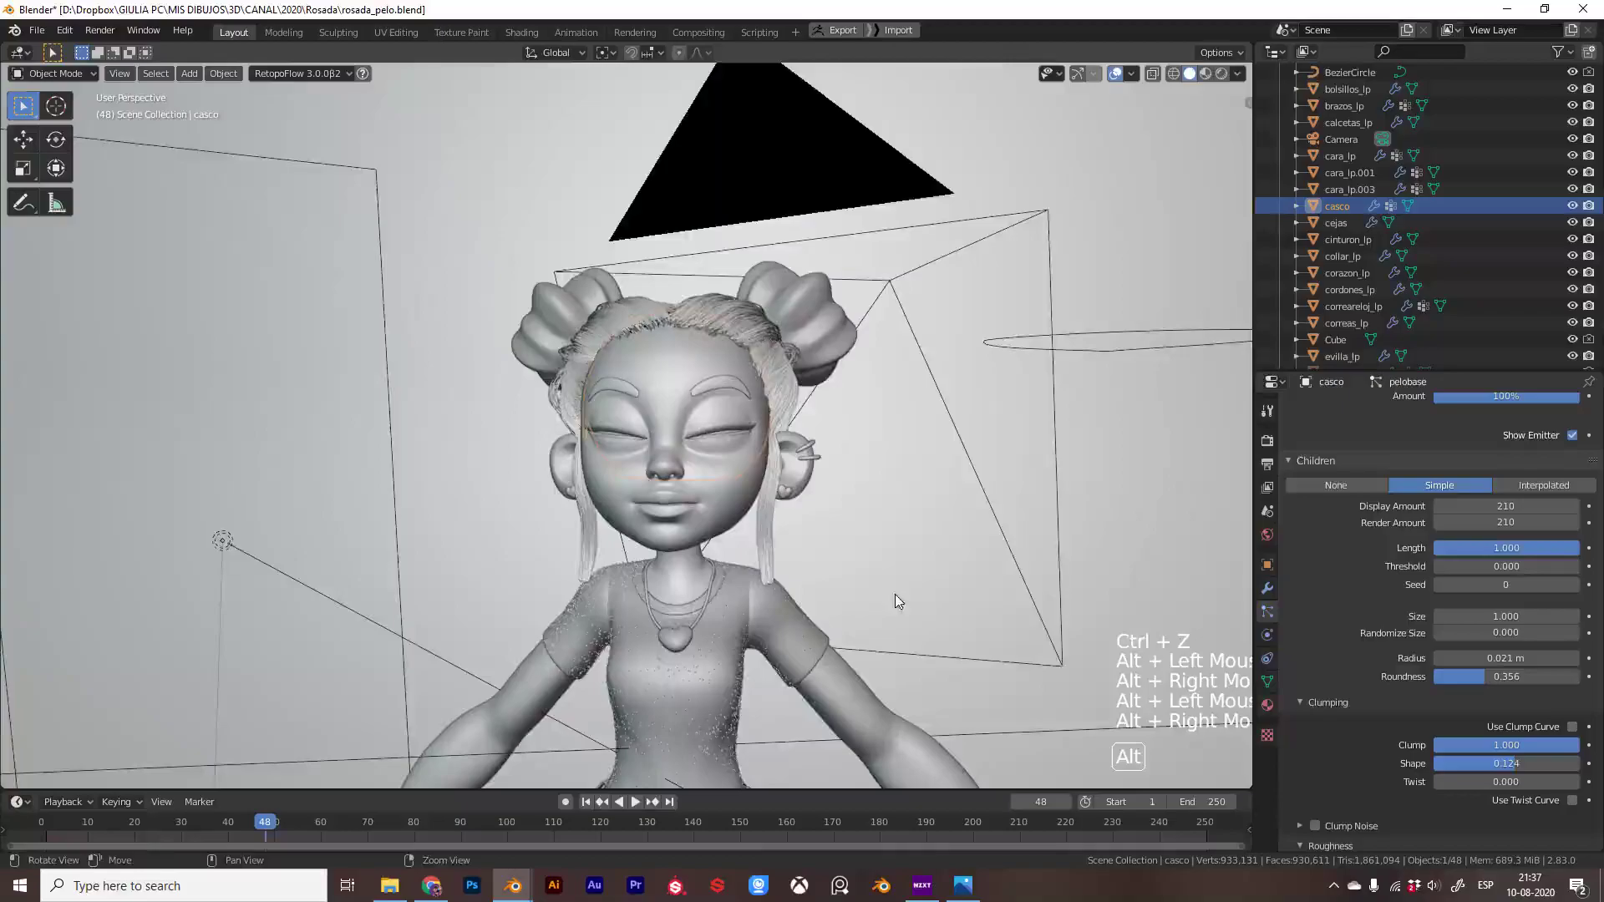
Switch the viewport to look through the scene camera (Numpad 0)
{"action": "middle_click", "coordinate": [872, 530]}
{"action": "key", "text": "KP_0"}
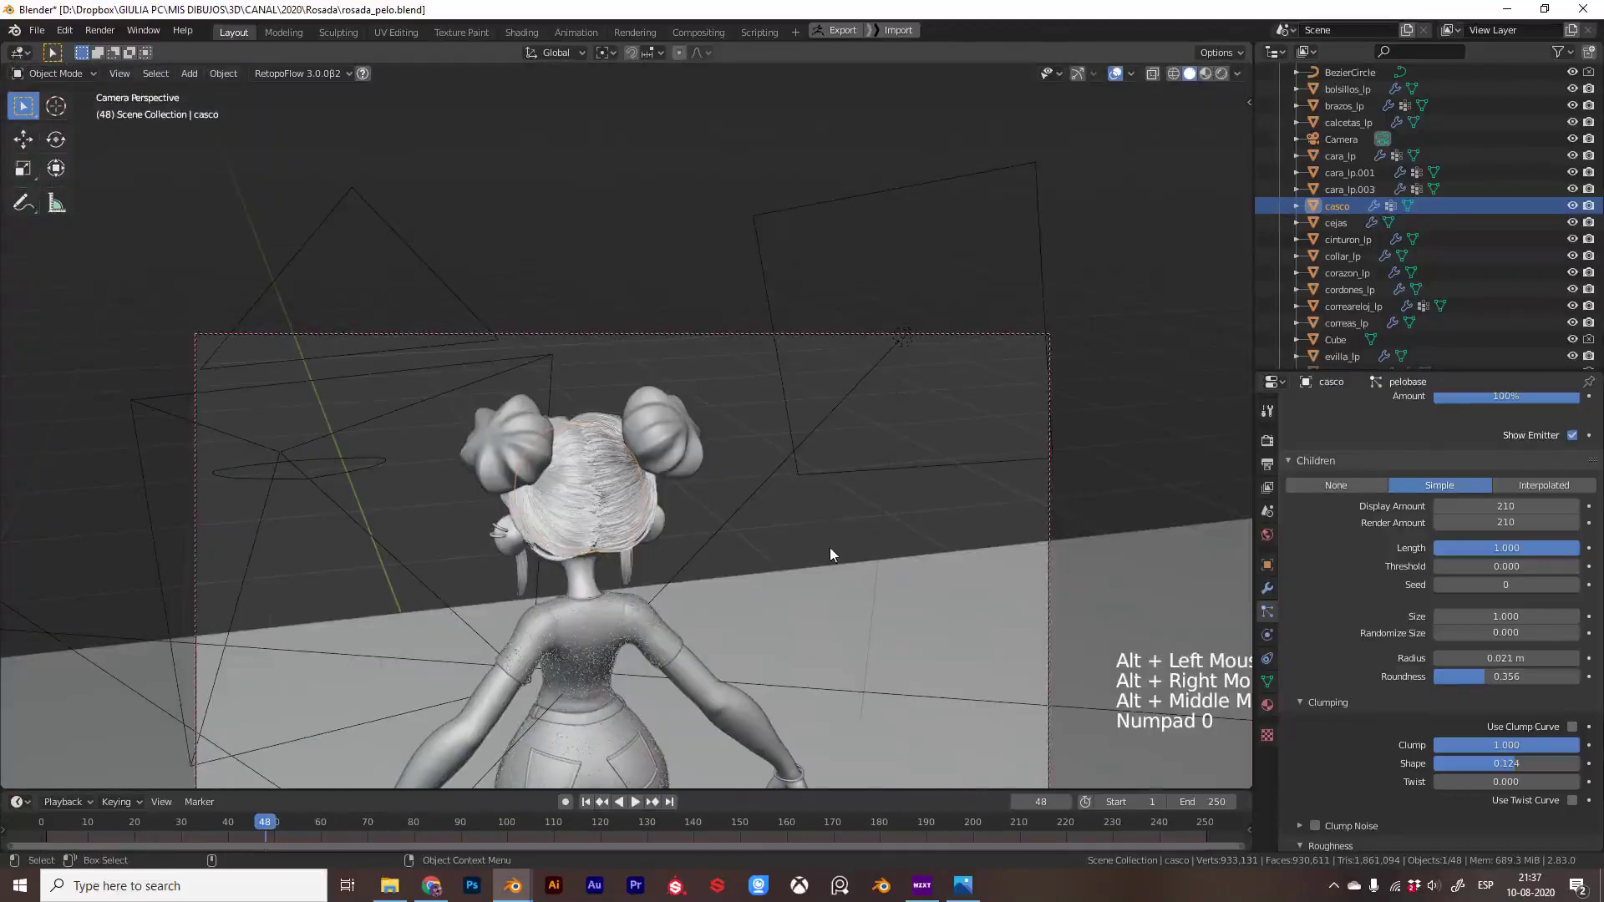
Show the viewport sidebar (N) and scroll to the View settings for Lock Camera to View
{"action": "key", "text": "n"}
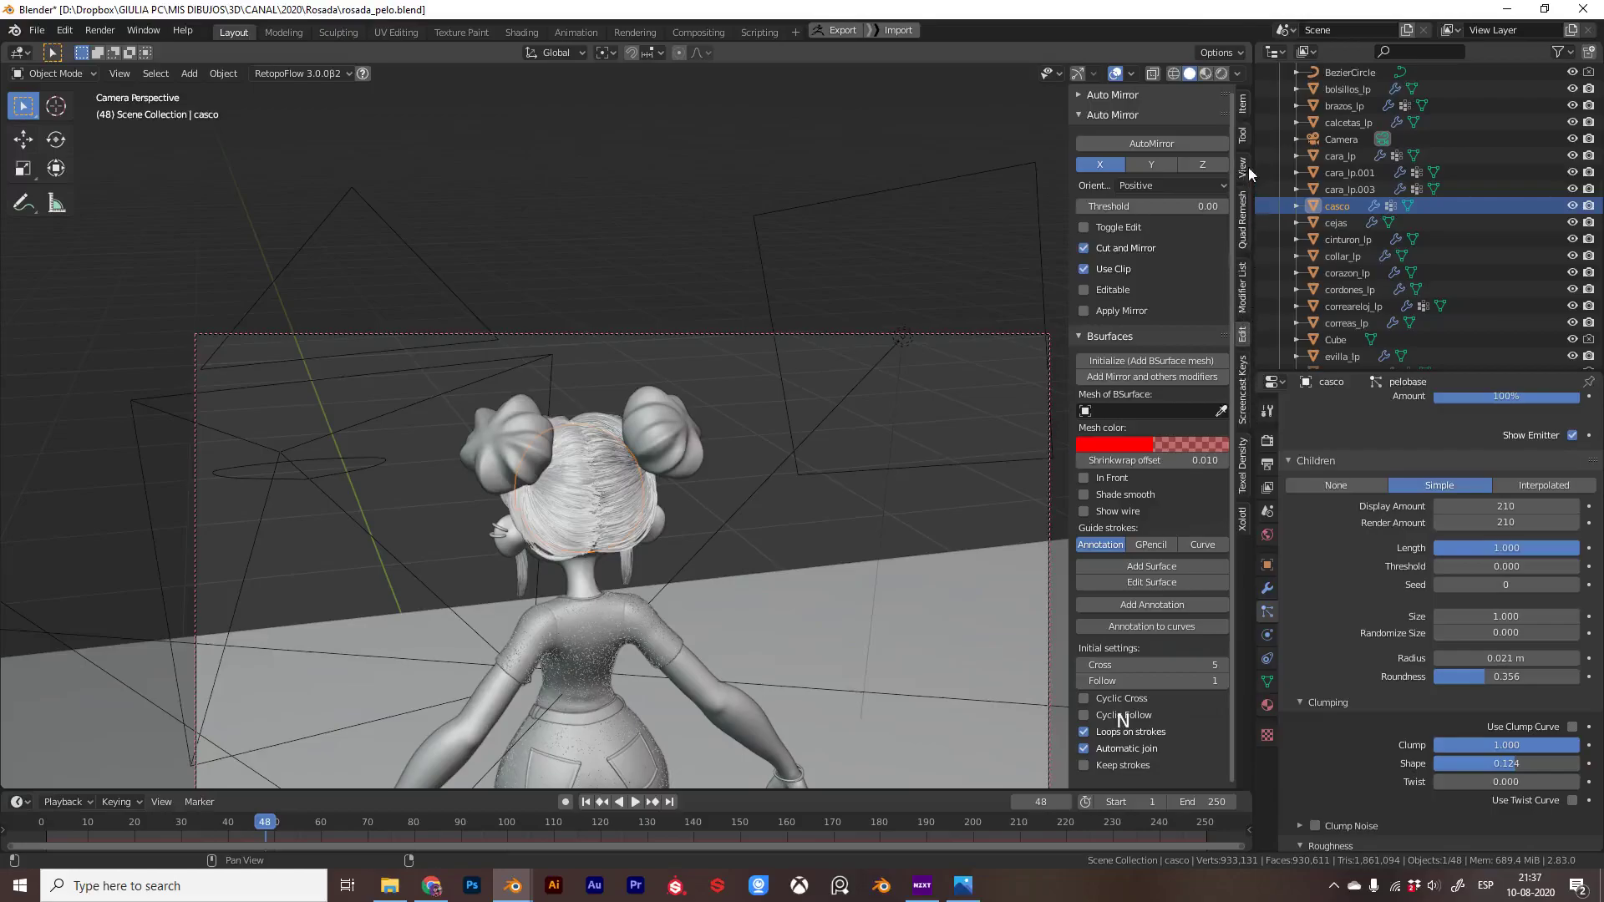
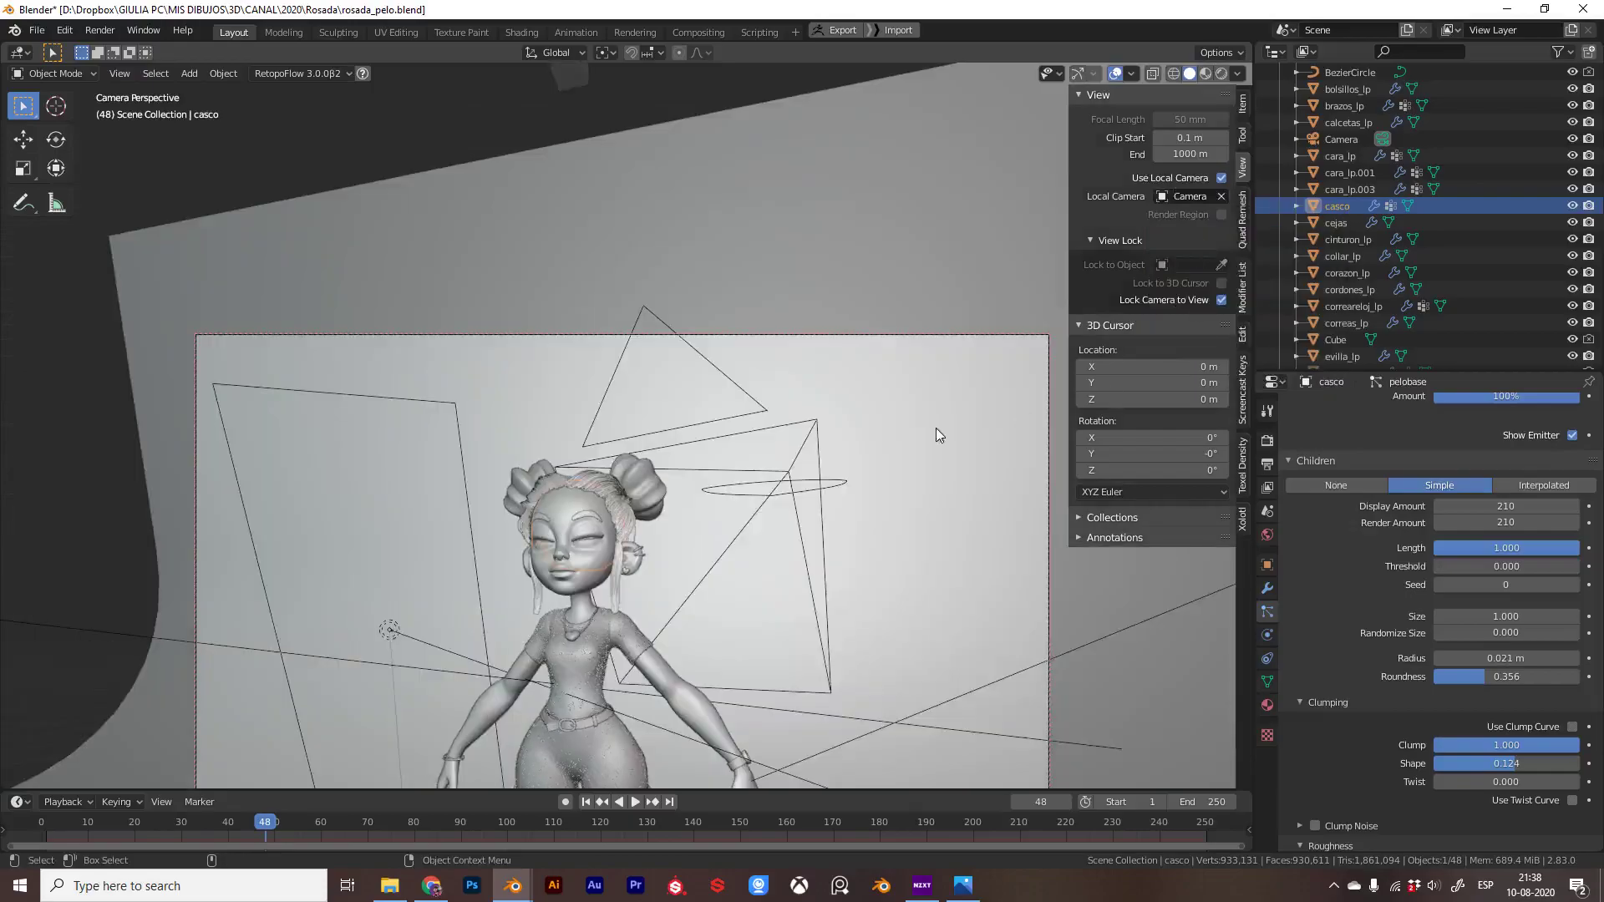
{"action": "scroll", "scroll_direction": "down", "scroll_amount": 3}
Dolly the locked camera closer, toggling Lock Camera to View off and on between zooms
{"action": "middle_click", "coordinate": [677, 579]}
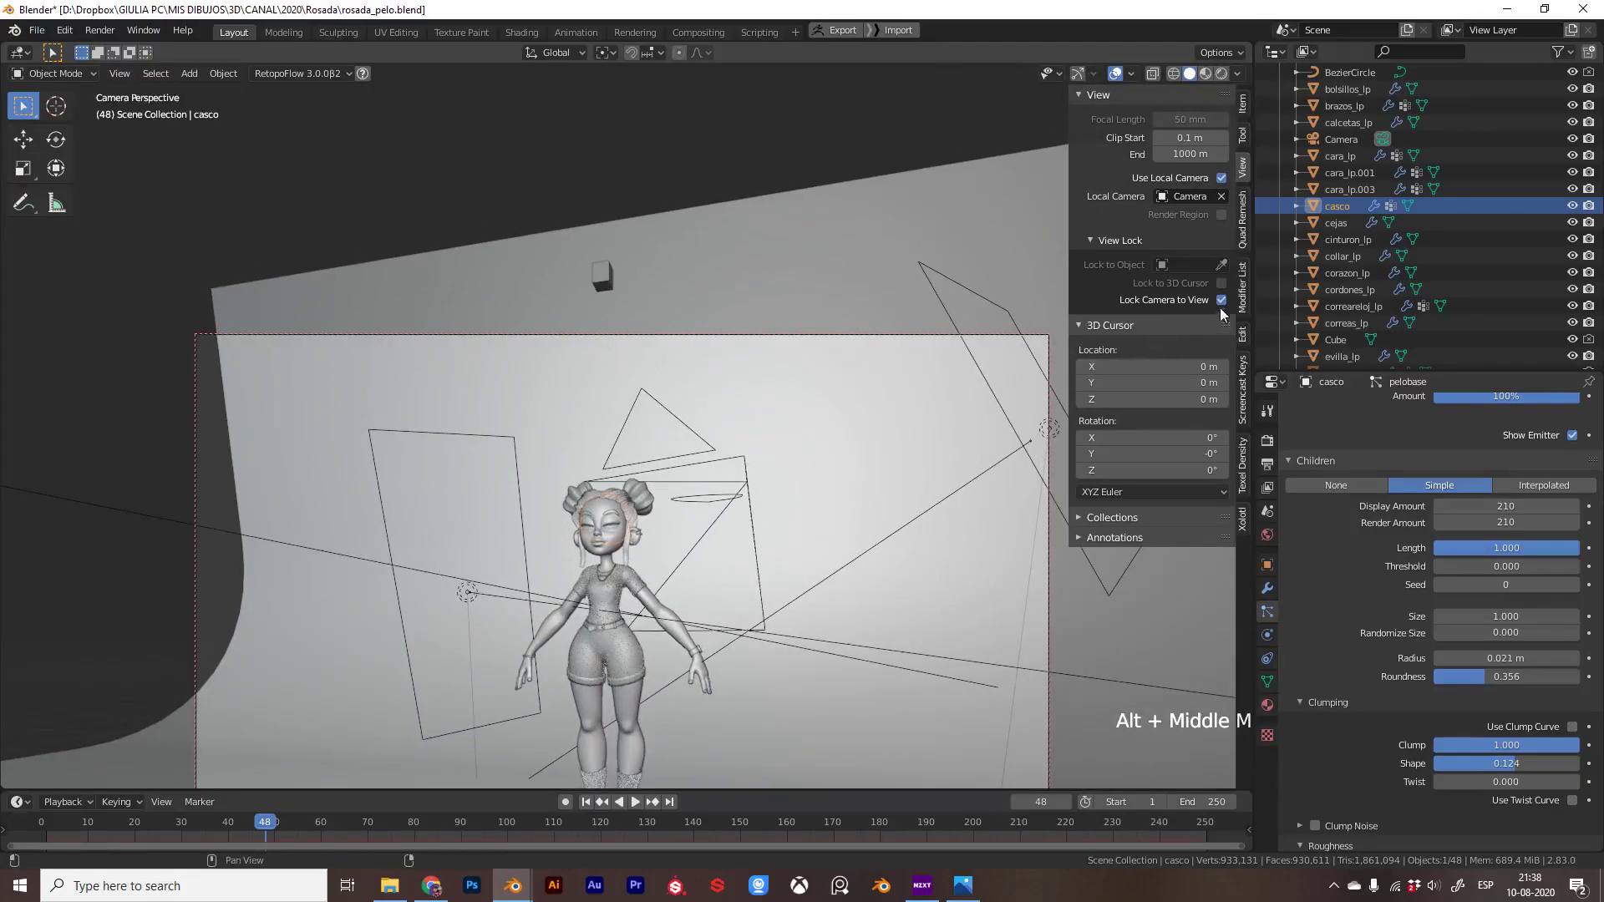
{"action": "left_click", "coordinate": [1226, 305]}
{"action": "scroll", "scroll_direction": "down", "scroll_amount": 3}
{"action": "middle_click", "coordinate": [733, 394]}
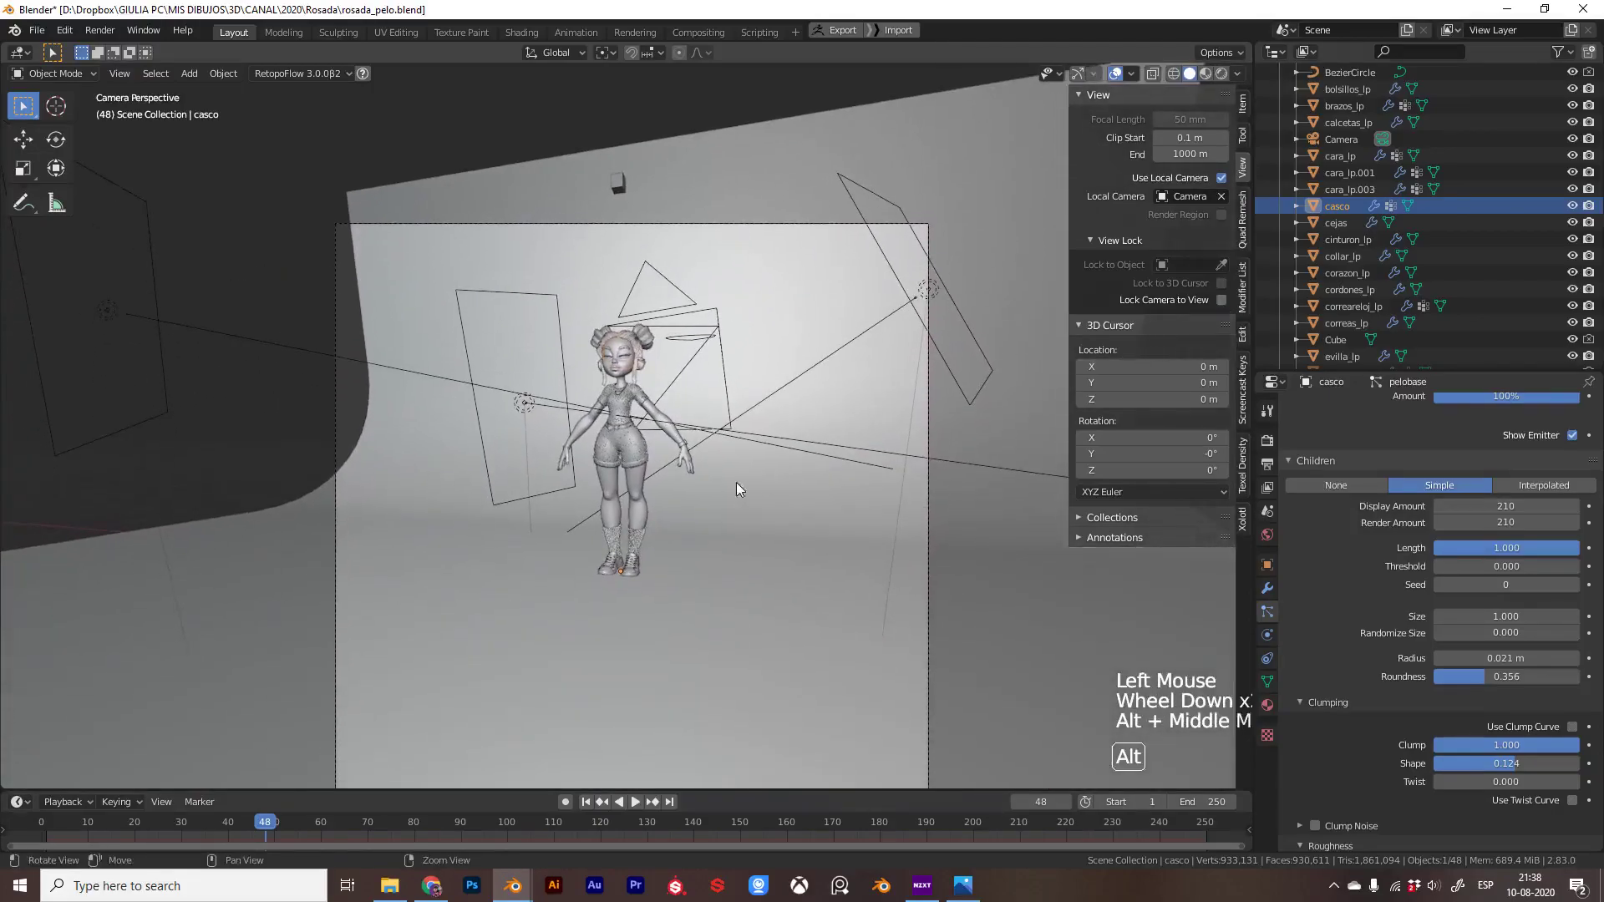
{"action": "left_click", "coordinate": [1224, 305]}
{"action": "scroll", "scroll_direction": "up", "scroll_amount": 3}
Pan the view until the girl's whole body, hair buns to boots, is centred in the camera border
{"action": "middle_click", "coordinate": [621, 336]}
{"action": "right_click", "coordinate": [644, 394]}
{"action": "middle_click", "coordinate": [632, 370]}
{"action": "left_click", "coordinate": [639, 349]}
{"action": "middle_click", "coordinate": [653, 339]}
{"action": "left_click", "coordinate": [660, 341]}
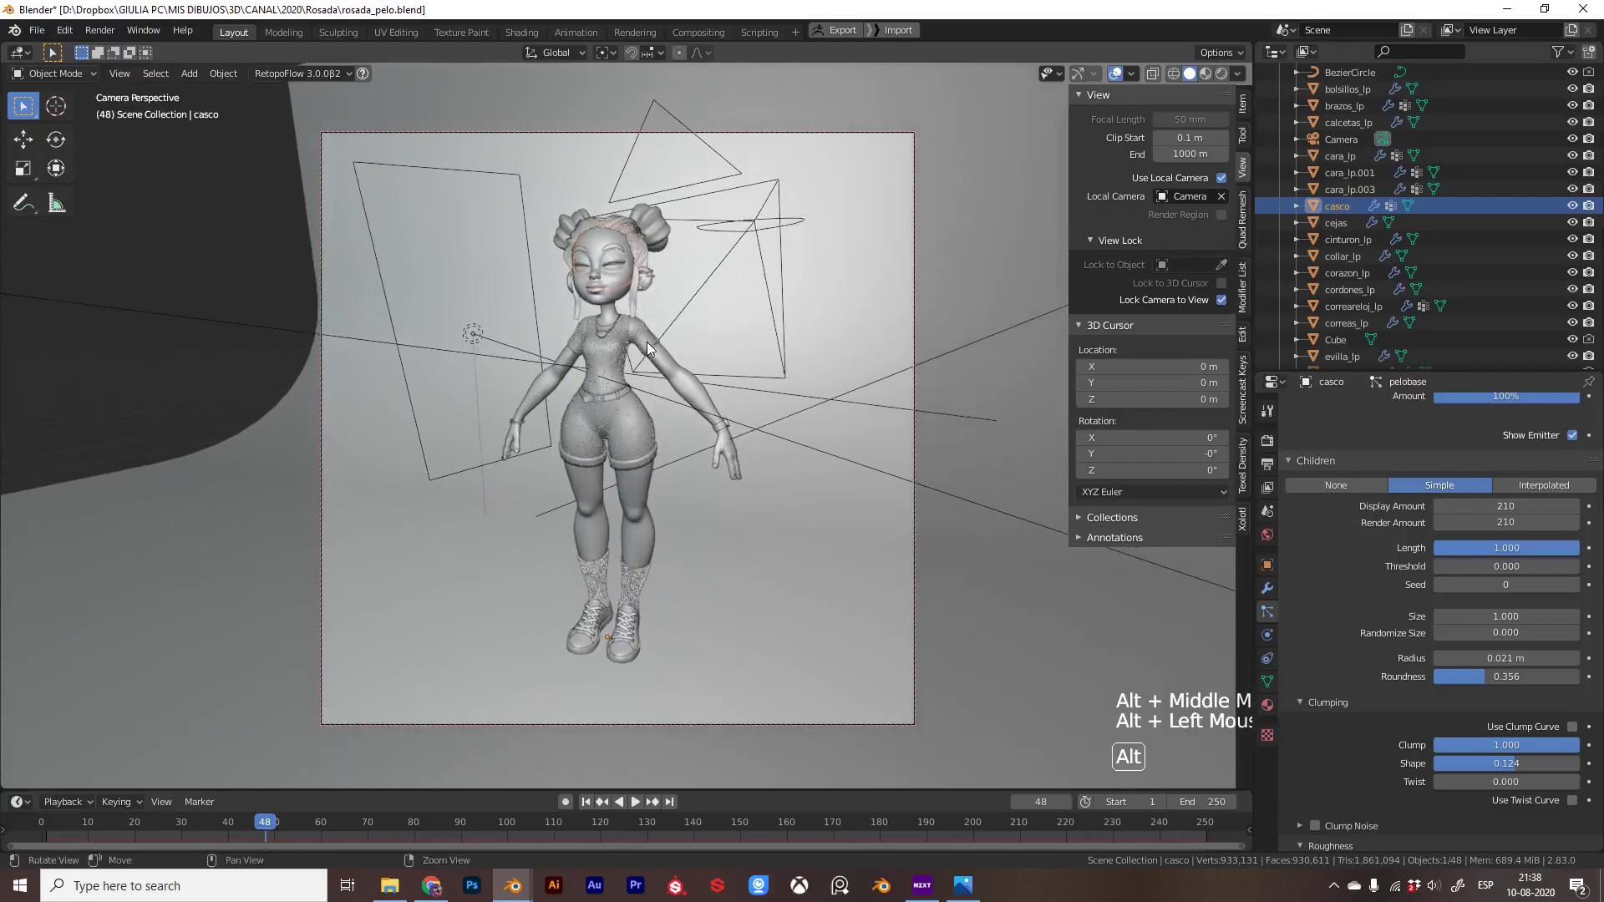